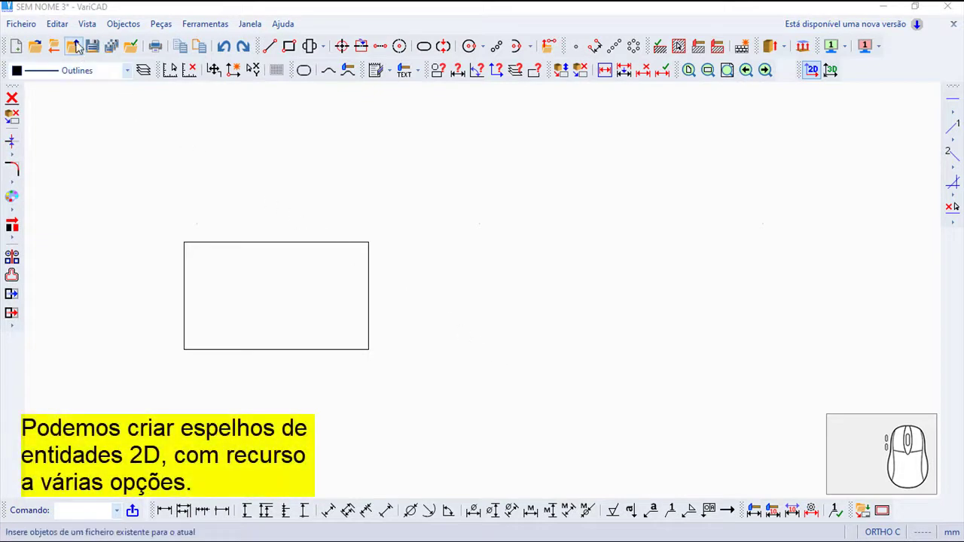
Bring up the Editar > Transformar command list over the rectangle drawing.
{"action": "left_click", "coordinate": [56, 35]}
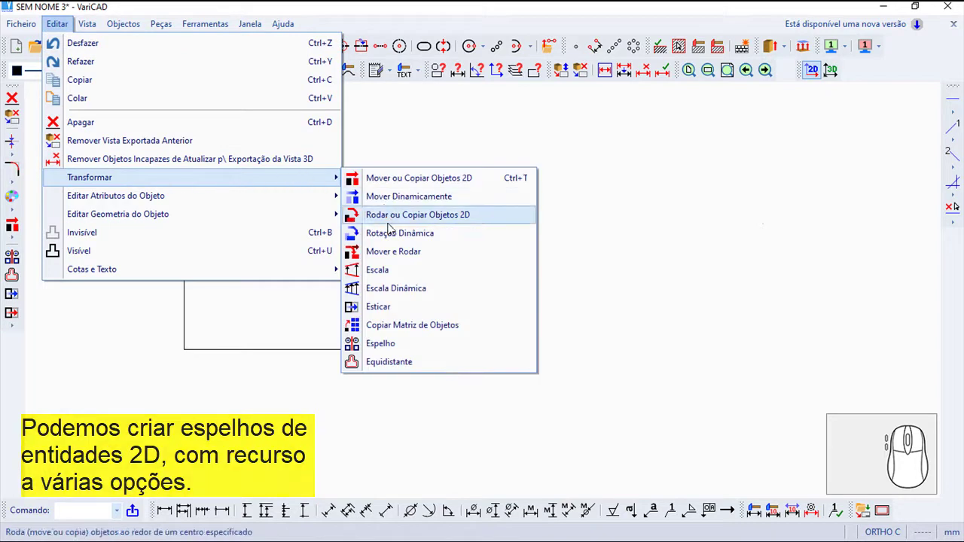
Mirror the rectangle across its right edge with Espelho, deleting the original.
{"action": "left_click", "coordinate": [386, 351]}
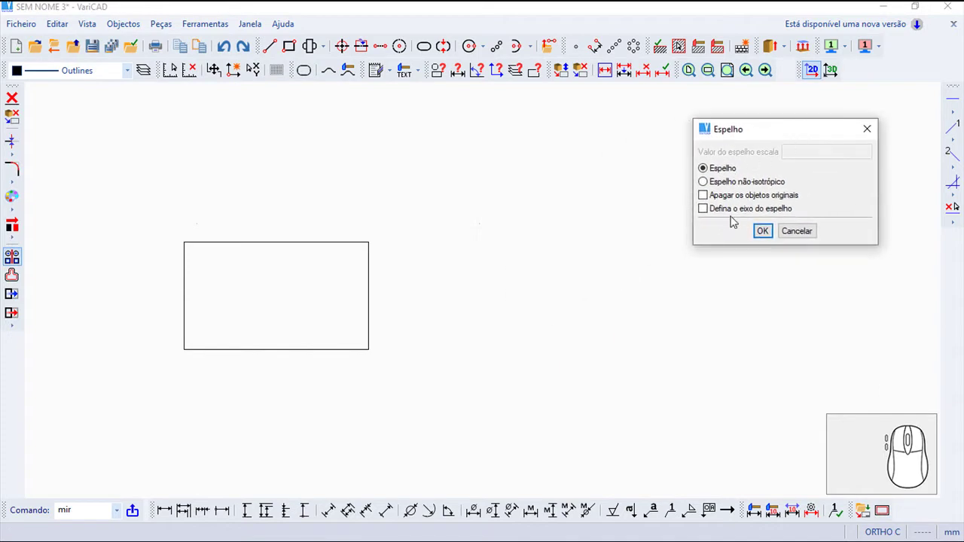
{"action": "left_click", "coordinate": [705, 203]}
{"action": "left_click", "coordinate": [768, 237]}
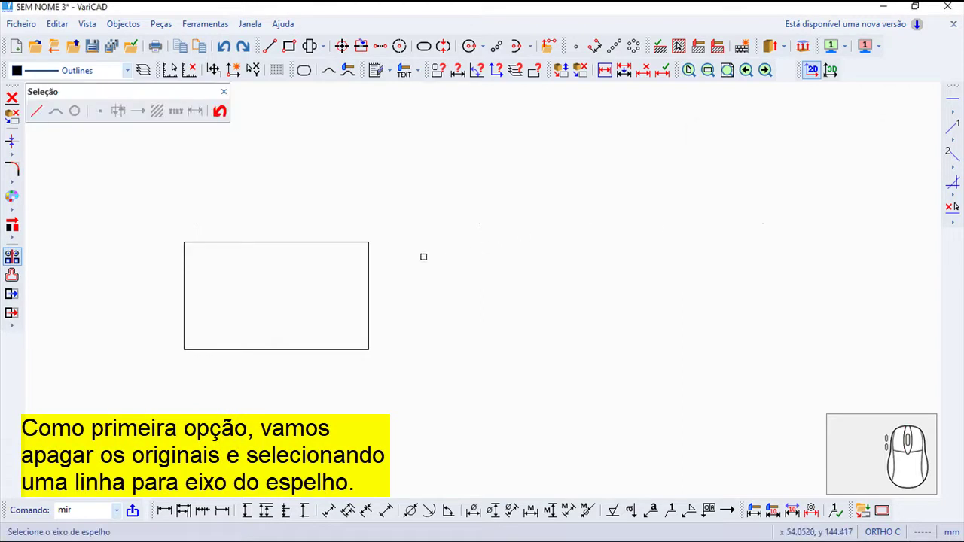
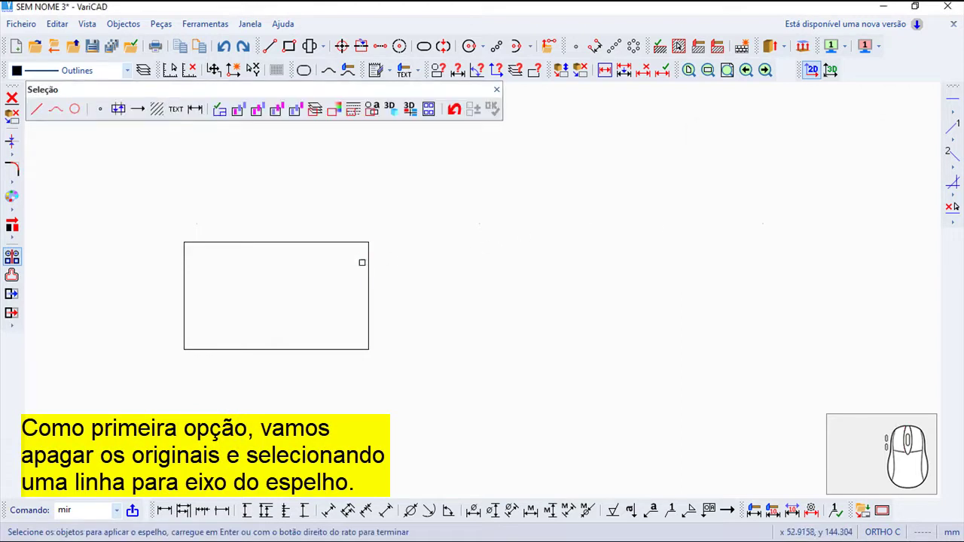
{"action": "left_click", "coordinate": [314, 110]}
{"action": "right_click", "coordinate": [315, 110]}
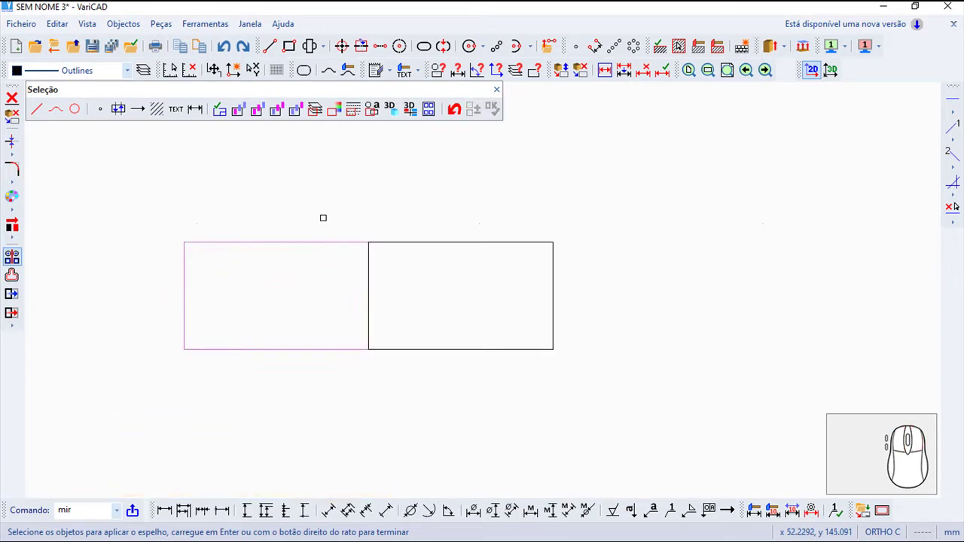
{"action": "right_click", "coordinate": [315, 109]}
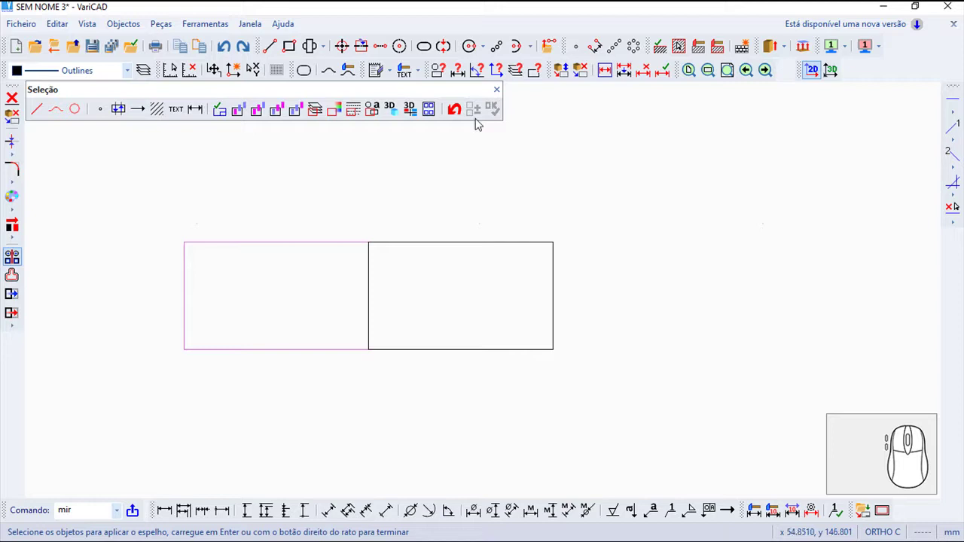
{"action": "left_click", "coordinate": [502, 96]}
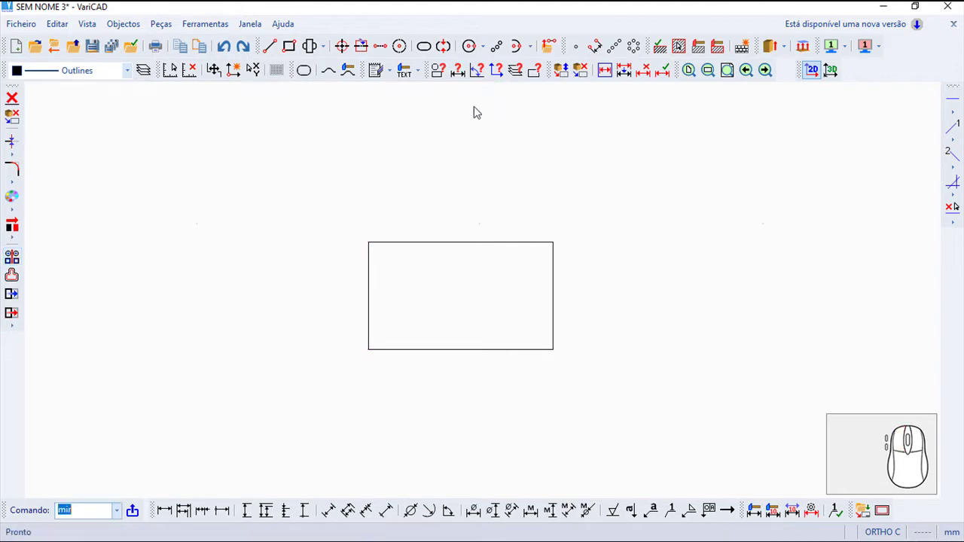
Undo the edge mirror and reopen the Editar > Transformar command list.
{"action": "left_click", "coordinate": [228, 52]}
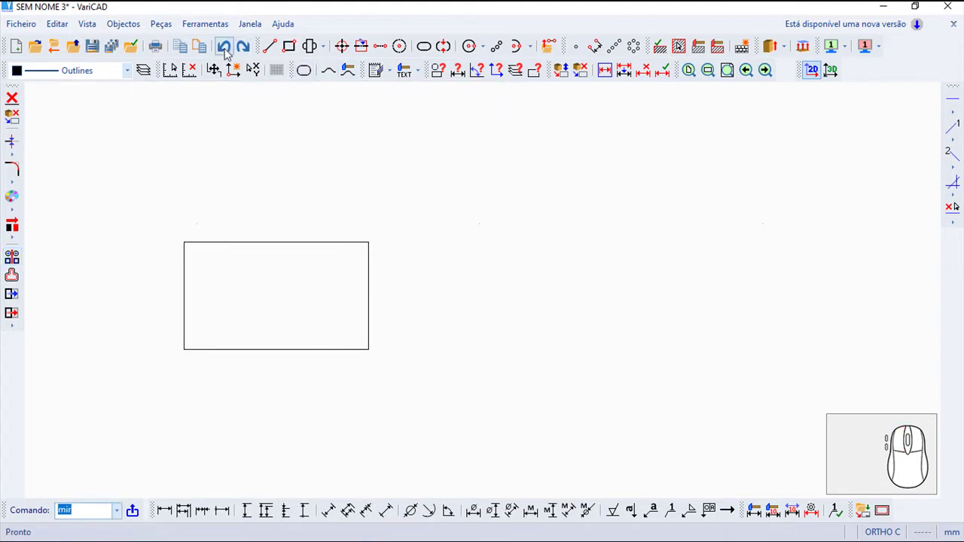
{"action": "left_click", "coordinate": [61, 34]}
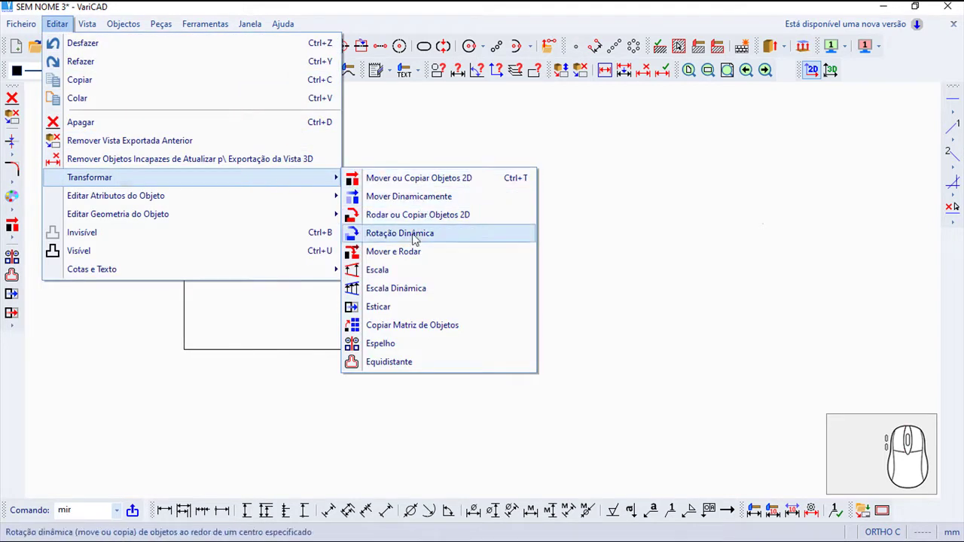
Mirror the rectangle across a two-point axis from its top-left to bottom-right corner, then dismiss the repeat.
{"action": "left_click", "coordinate": [395, 348]}
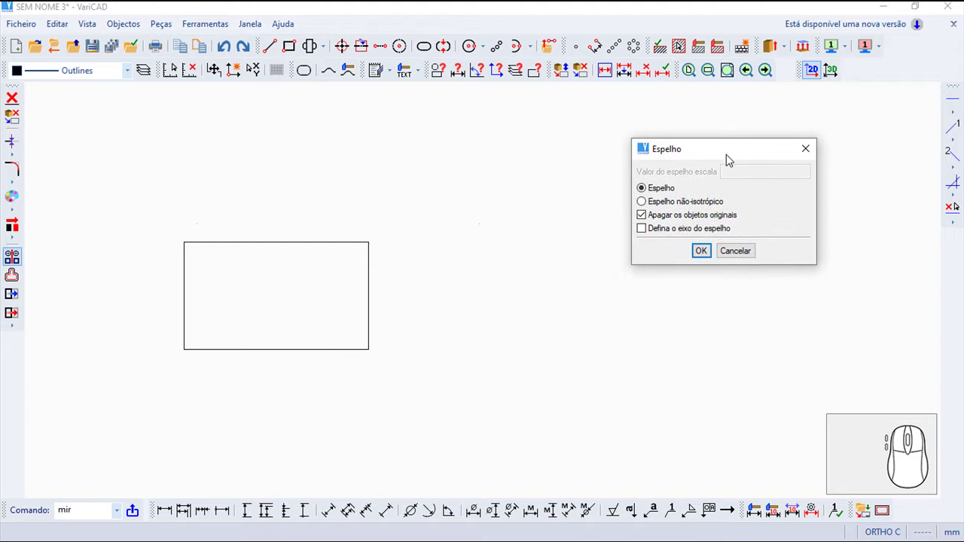
{"action": "left_click", "coordinate": [643, 237]}
{"action": "left_click", "coordinate": [707, 256]}
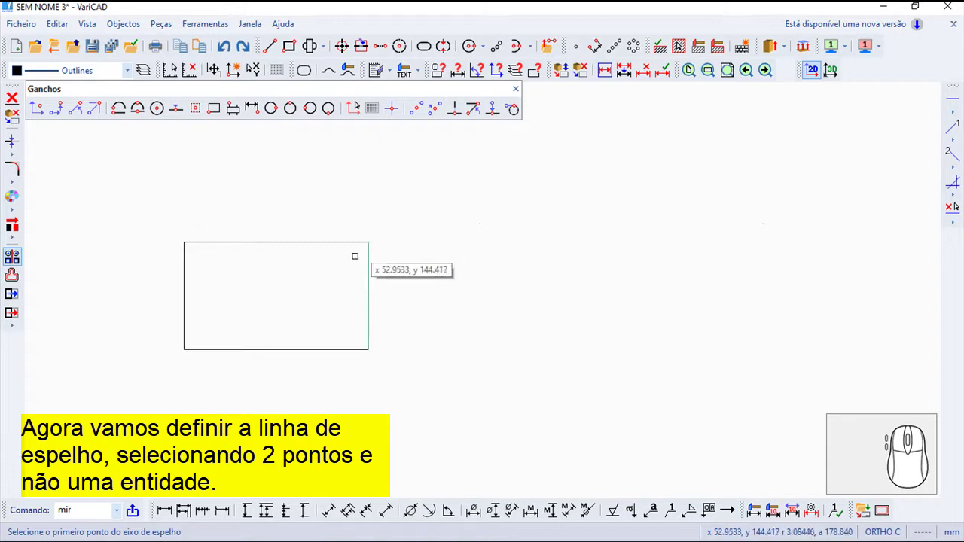
{"action": "left_click", "coordinate": [187, 233]}
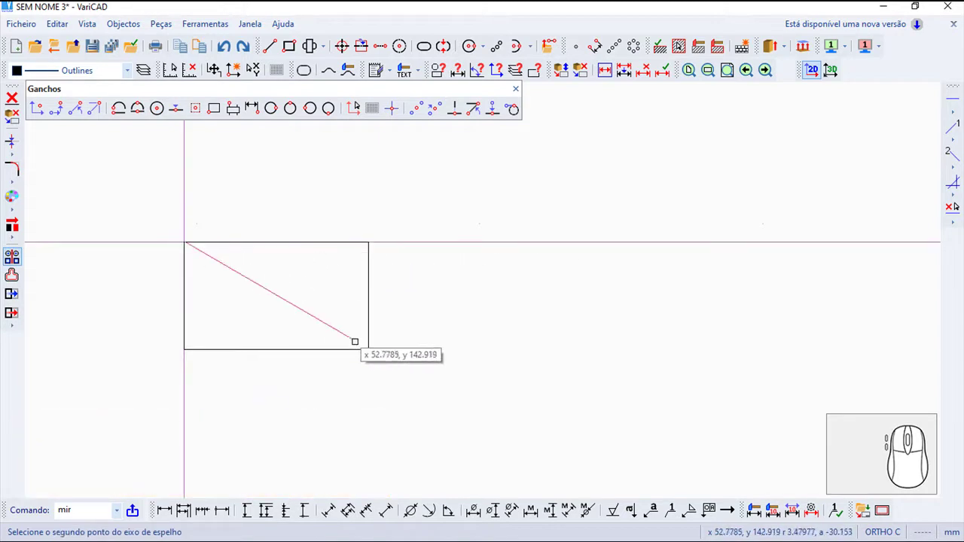
{"action": "left_click", "coordinate": [343, 44]}
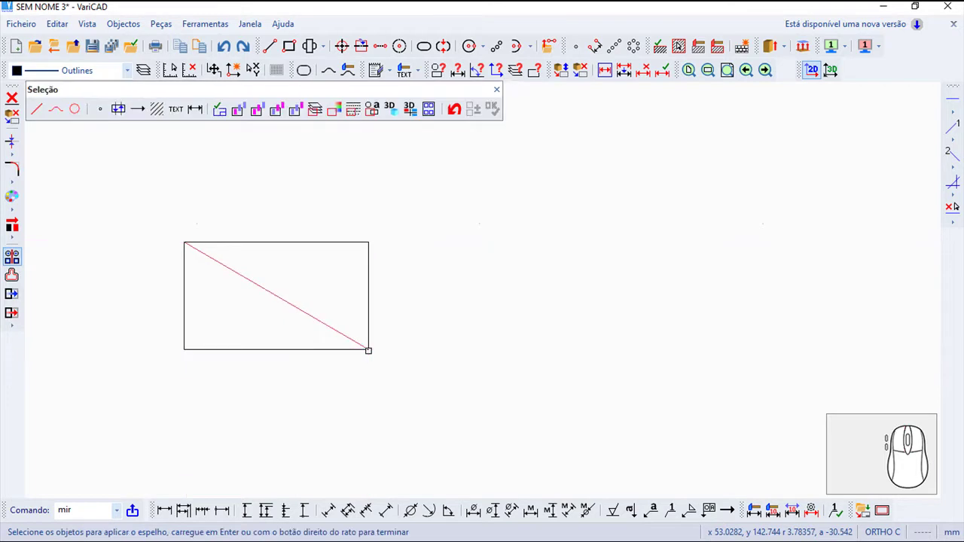
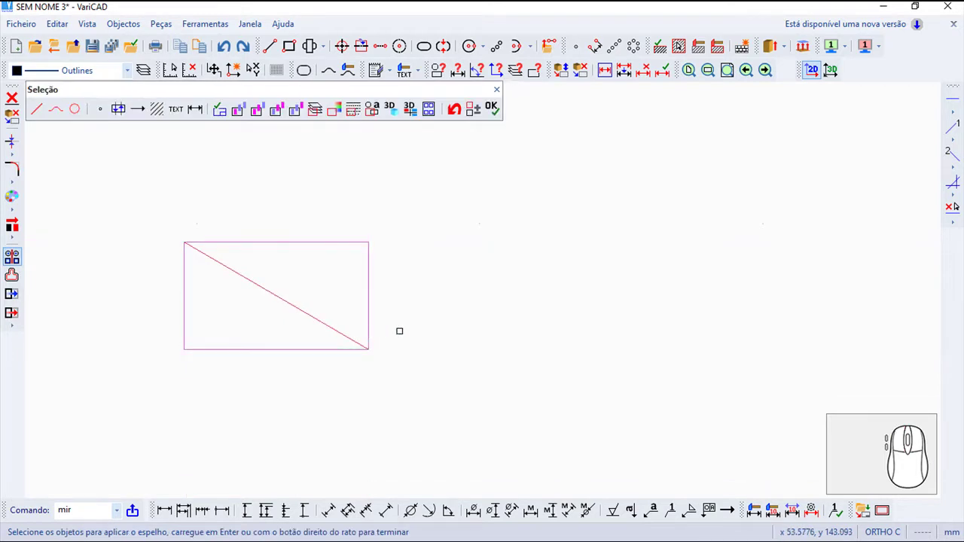
{"action": "right_click", "coordinate": [343, 44]}
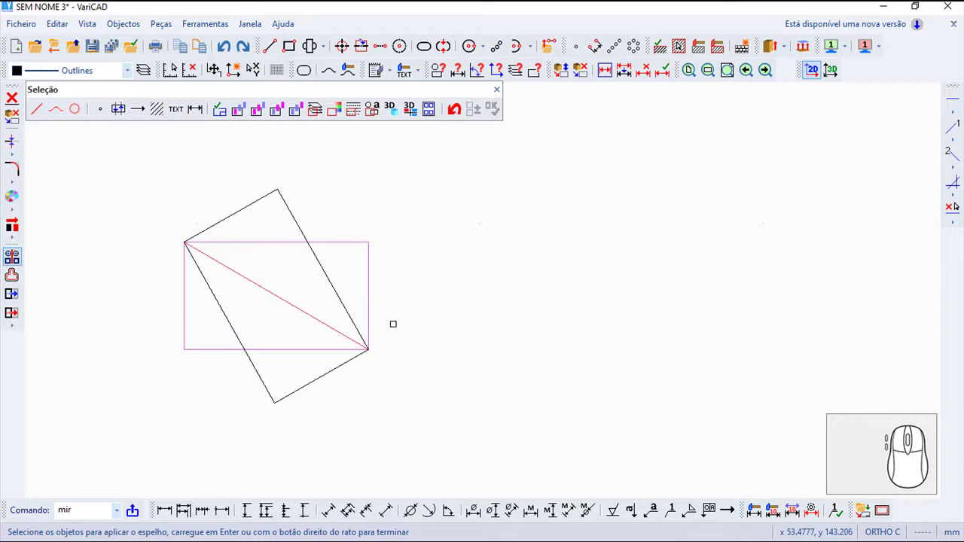
{"action": "left_click", "coordinate": [224, 49]}
{"action": "left_click", "coordinate": [224, 49]}
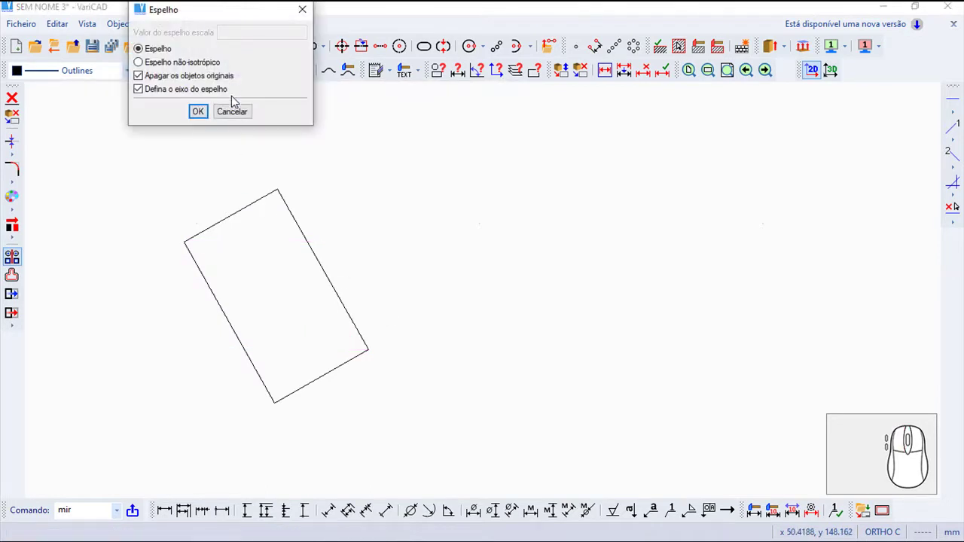
{"action": "left_click", "coordinate": [236, 119]}
Undo the diagonal mirror and reopen the Editar > Transformar command list.
{"action": "key", "text": "Escape"}
{"action": "left_click", "coordinate": [222, 55]}
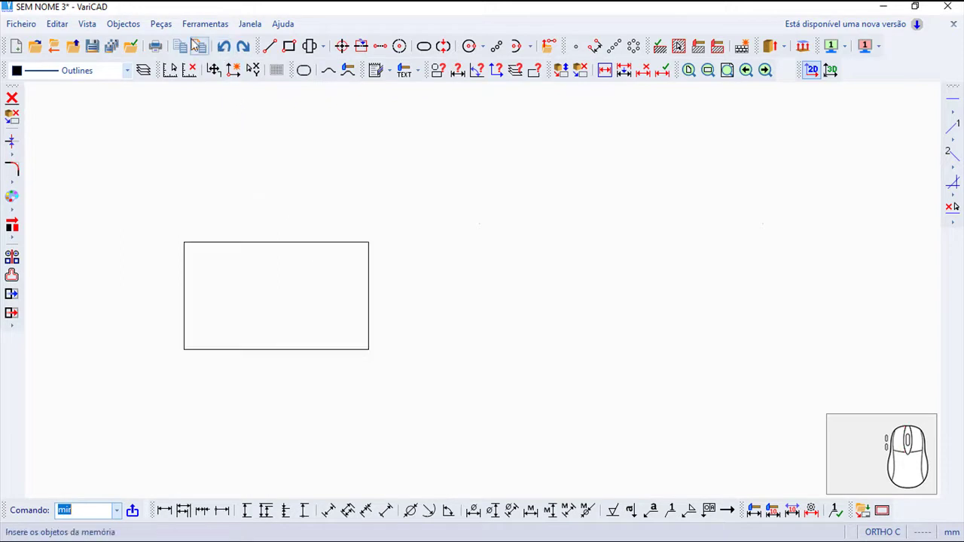
{"action": "left_click", "coordinate": [60, 31]}
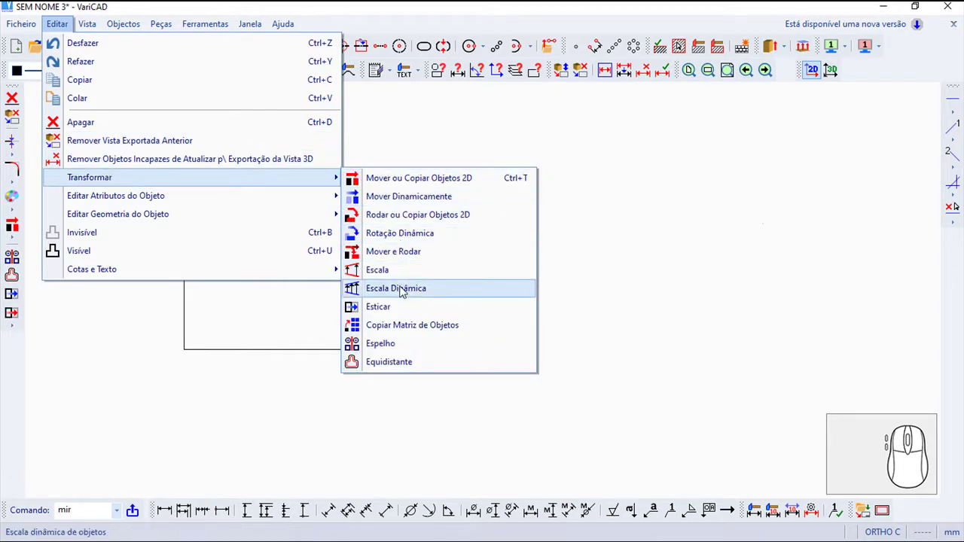
Switch Espelho to non-isotropic mode and enter a mirror scale value of 1.5.
{"action": "left_click", "coordinate": [392, 348]}
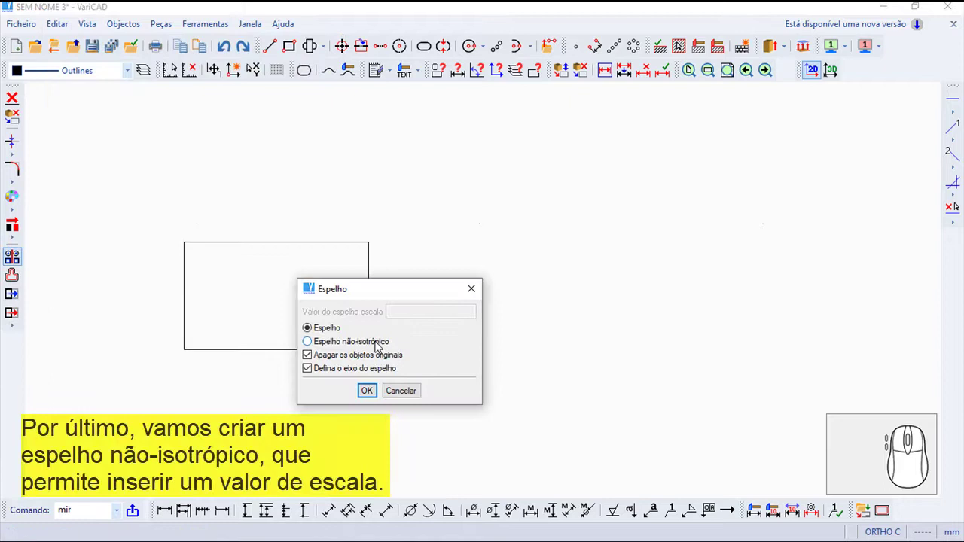
{"action": "left_click", "coordinate": [372, 345]}
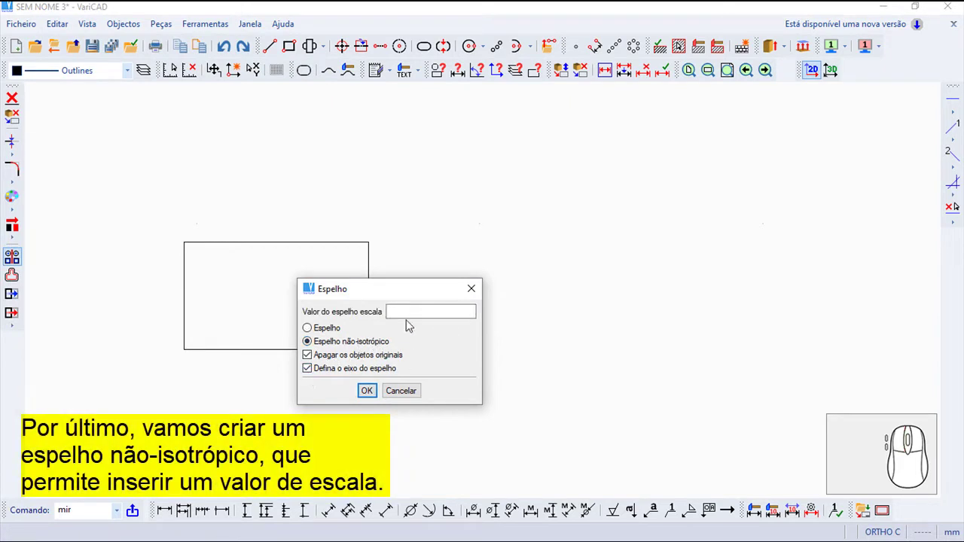
{"action": "left_click", "coordinate": [344, 46]}
{"action": "key", "text": "1"}
{"action": "key", "text": "."}
{"action": "key", "text": "5"}
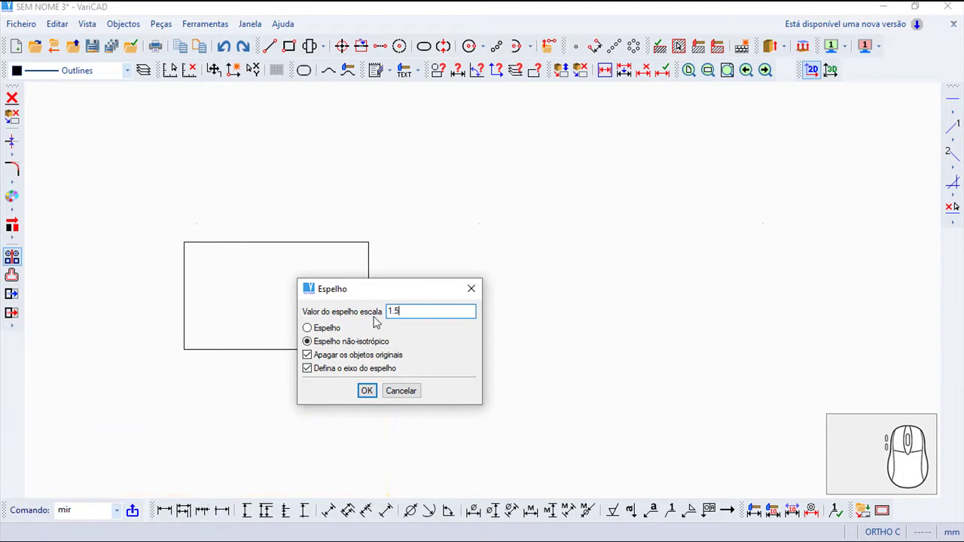
Apply the 1.5-scale mirror across the rectangle's horizontal midline, leaving a taller copy.
{"action": "left_click", "coordinate": [368, 396]}
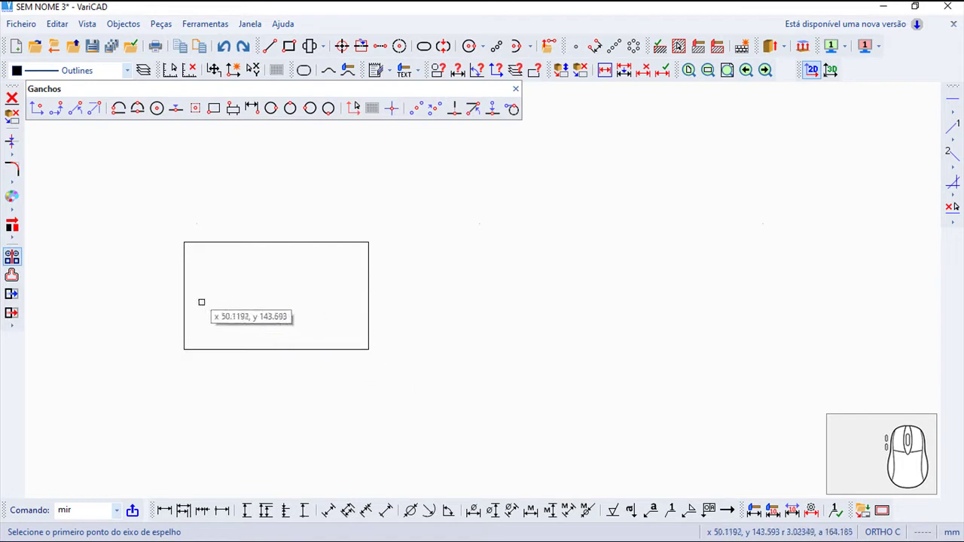
{"action": "left_click", "coordinate": [343, 45]}
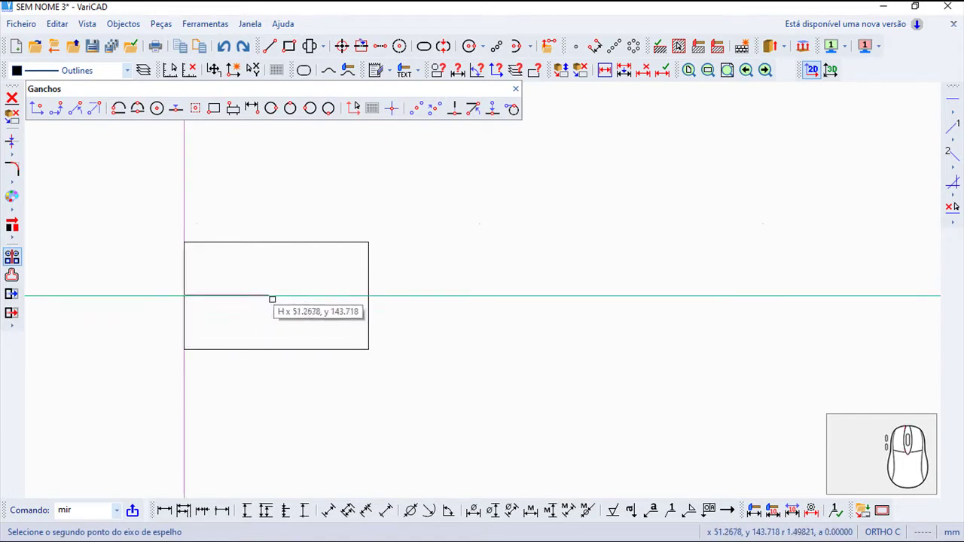
{"action": "left_click", "coordinate": [343, 45]}
{"action": "left_click", "coordinate": [343, 45]}
{"action": "right_click", "coordinate": [344, 45]}
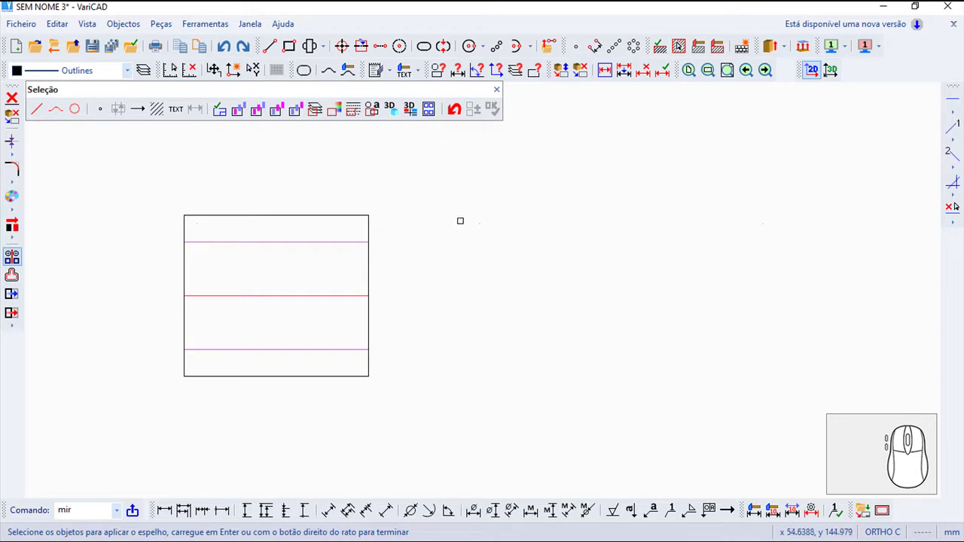
{"action": "left_click", "coordinate": [499, 100]}
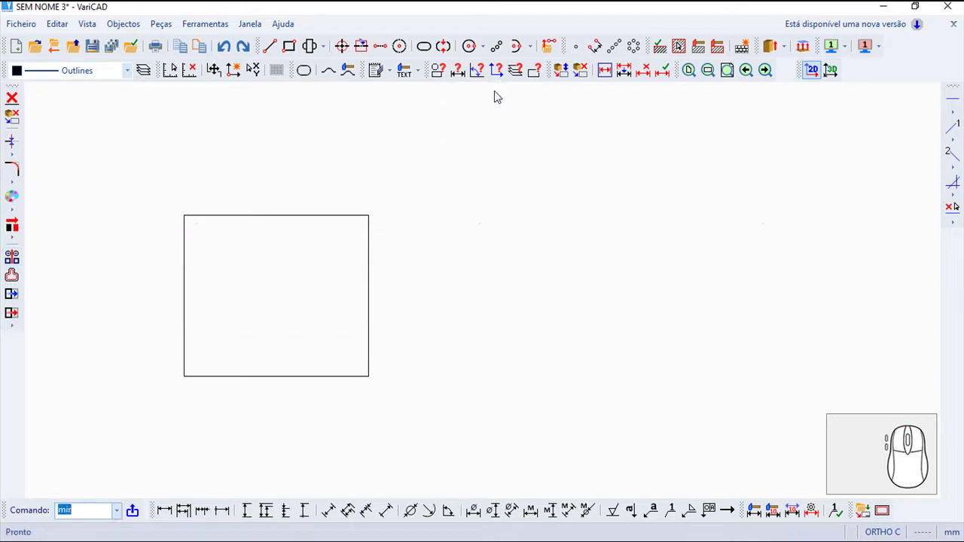